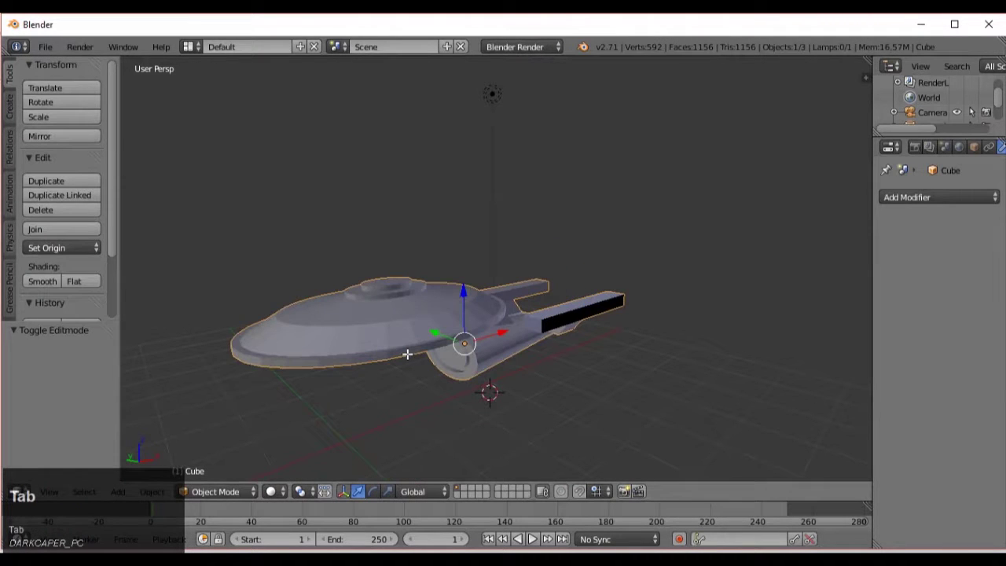
Step: Select the spaceship mesh in the Blender viewport so it can be exported
{"action": "scroll", "scroll_direction": "down", "scroll_amount": 3}
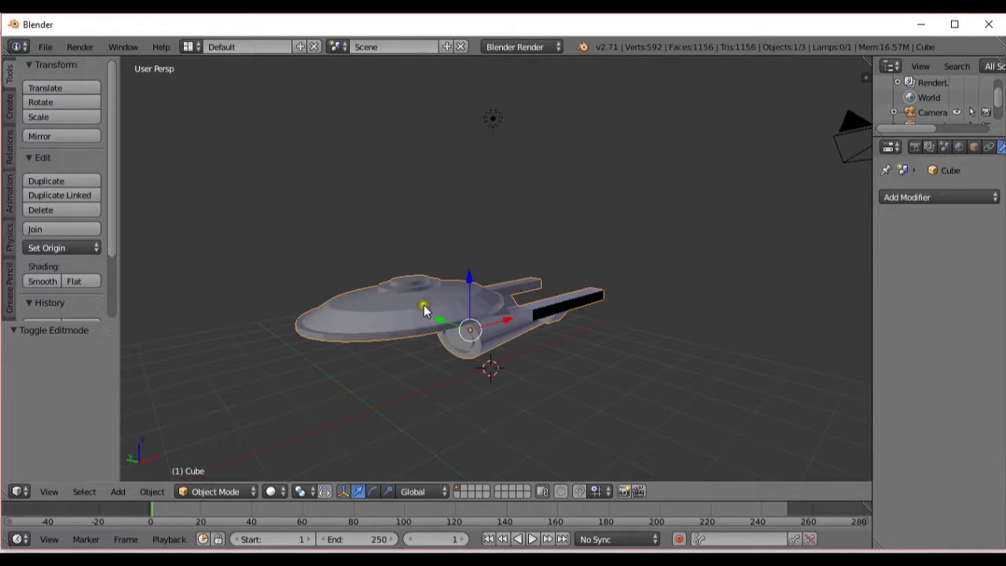
{"action": "right_click", "coordinate": [429, 309]}
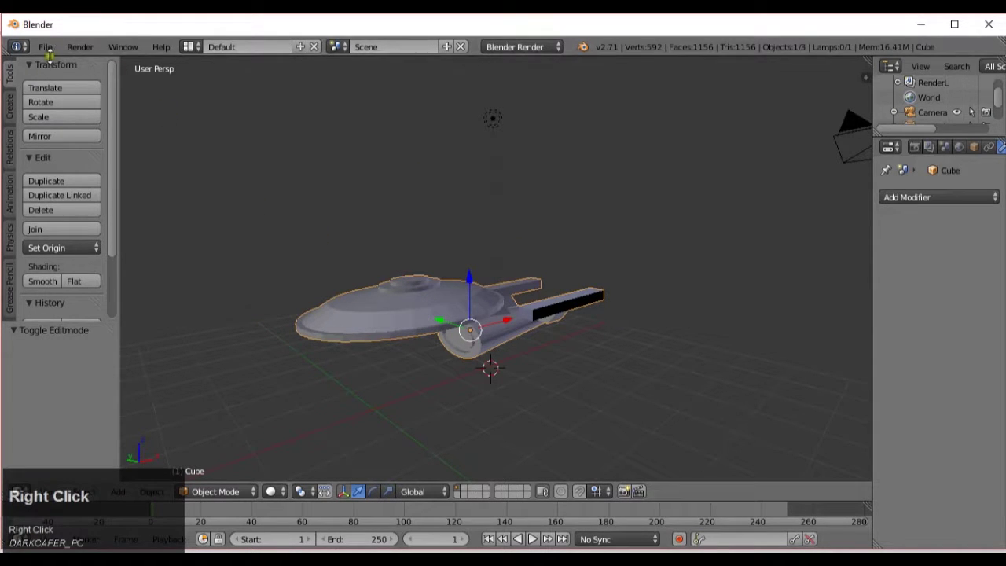
Step: Export as Stl (.stl), choosing the existing spaceship.stl in the Oncourse folder to overwrite
{"action": "left_click", "coordinate": [57, 59]}
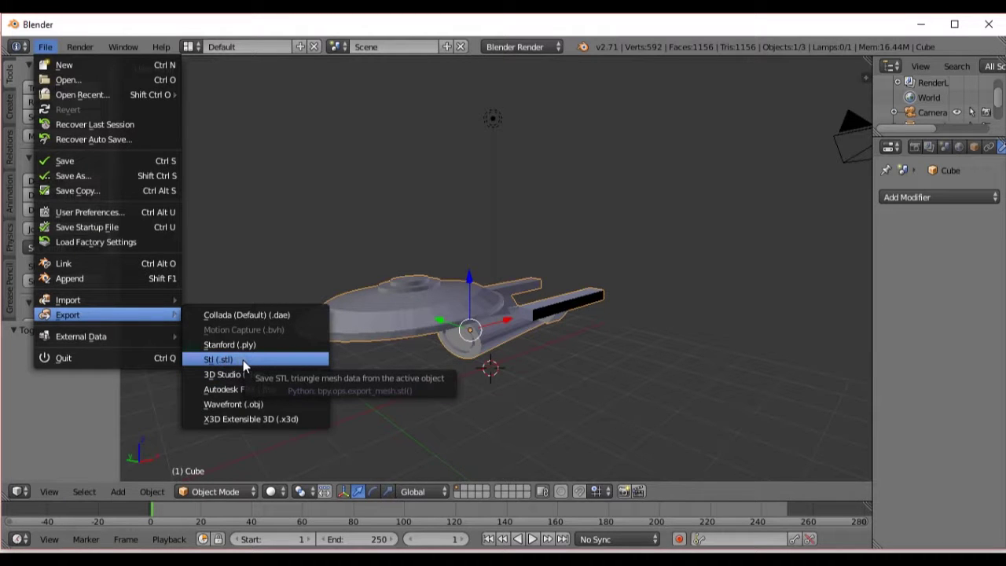
{"action": "left_click", "coordinate": [249, 365]}
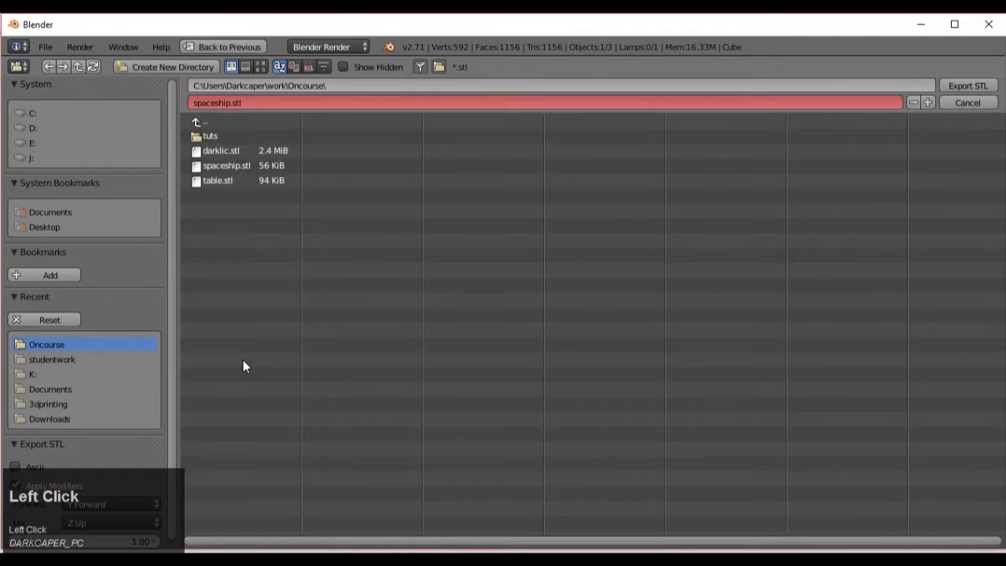
{"action": "left_click", "coordinate": [231, 173]}
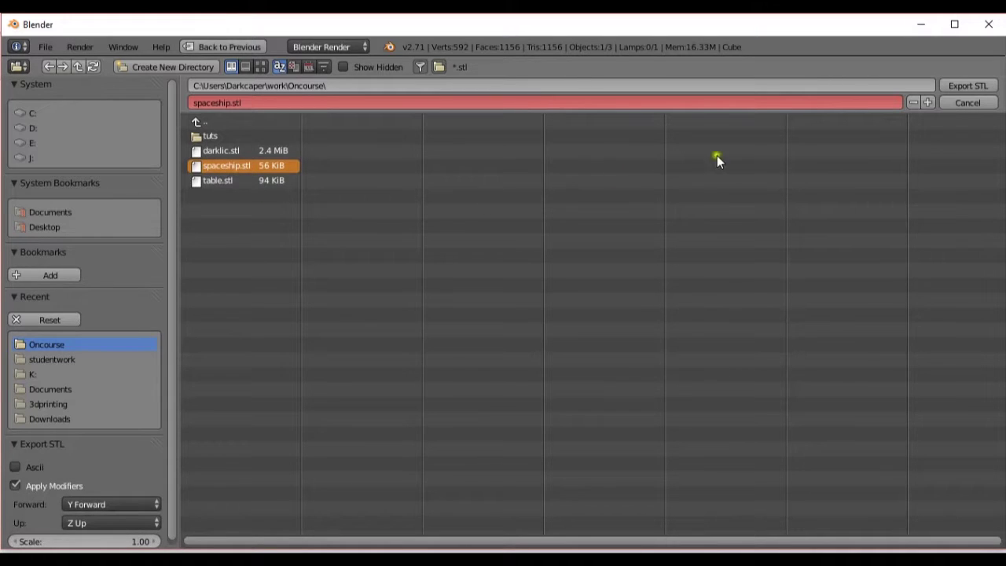
Step: Switch to the Cura window and tilt the view to look down on the empty build plate
{"action": "left_click", "coordinate": [989, 92]}
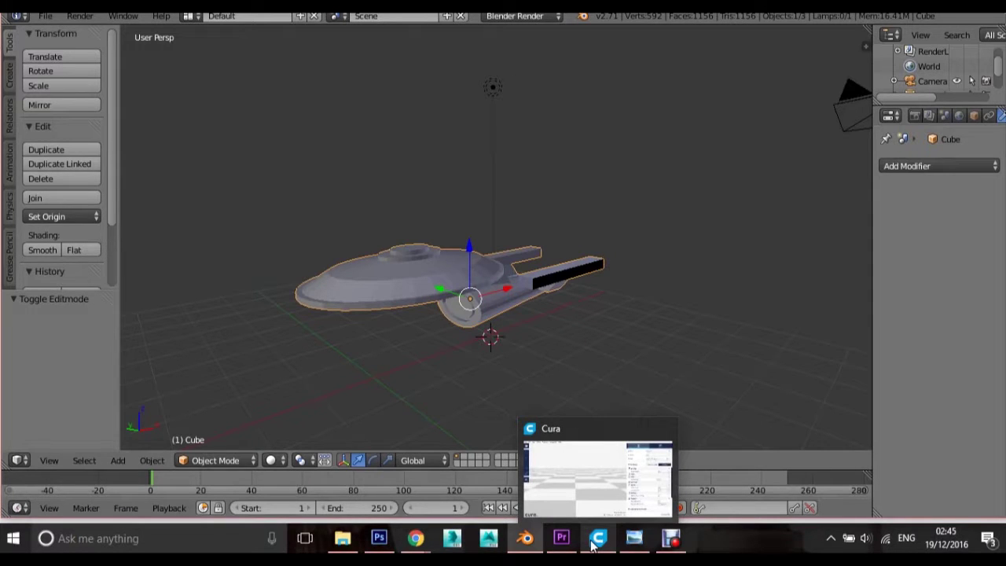
{"action": "left_click_drag", "start_coordinate": [599, 546], "coordinate": [434, 272]}
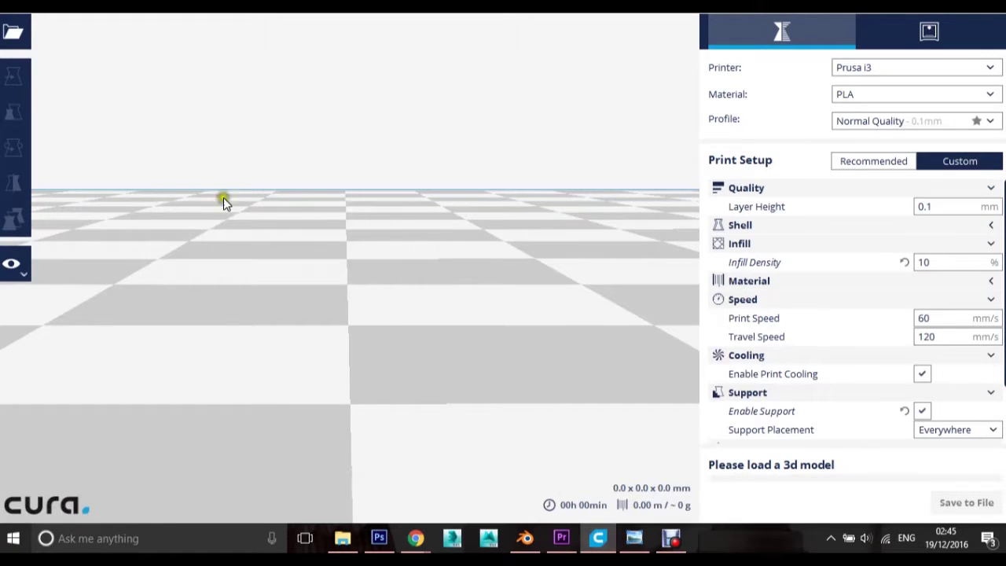
{"action": "scroll", "scroll_direction": "down", "scroll_amount": 3}
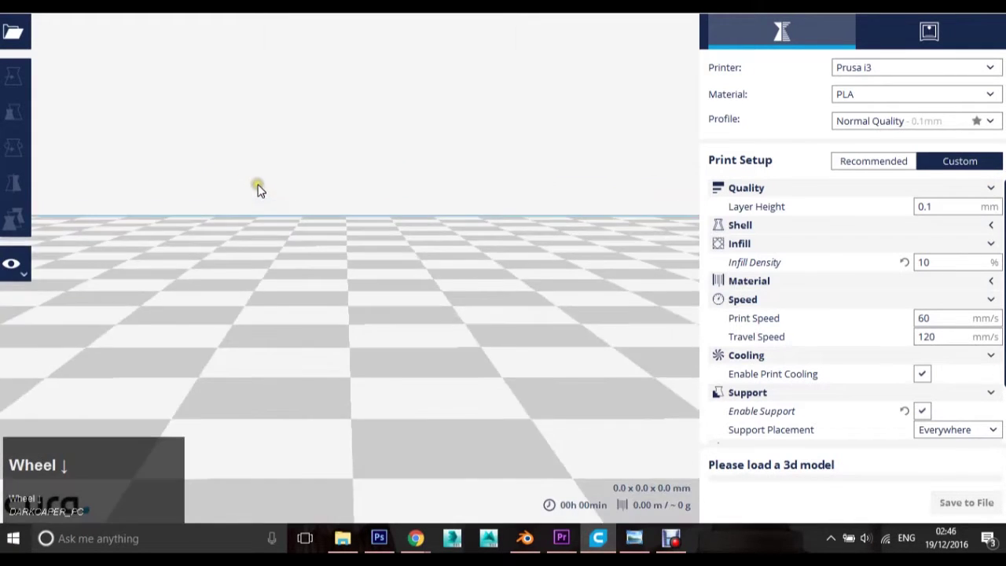
{"action": "scroll", "scroll_direction": "down", "scroll_amount": 3}
{"action": "middle_click", "coordinate": [269, 194]}
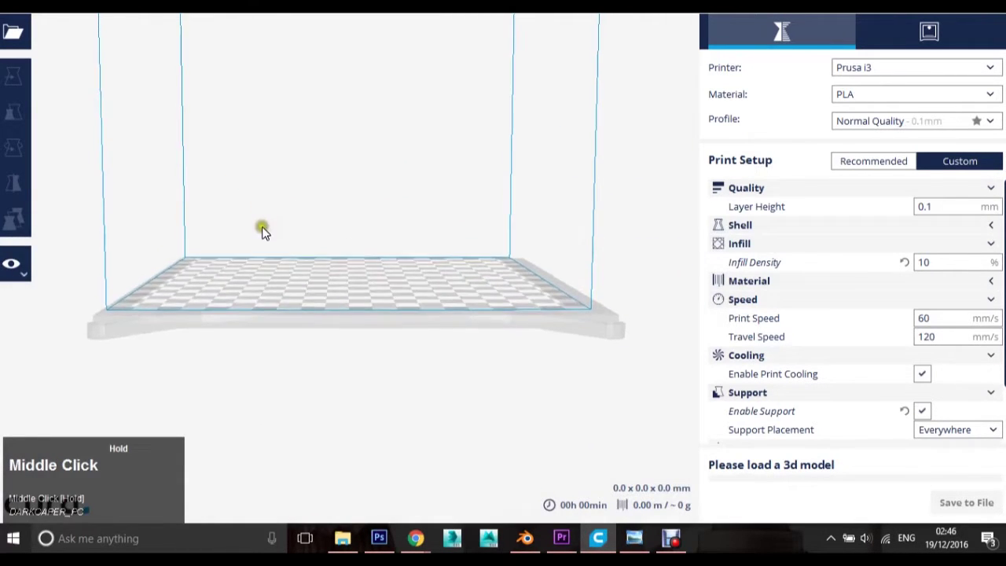
{"action": "left_click_drag", "start_coordinate": [293, 261], "coordinate": [25, 39]}
Step: Load the spaceship model from the Oncourse folder onto Cura's build plate
{"action": "left_click", "coordinate": [24, 40]}
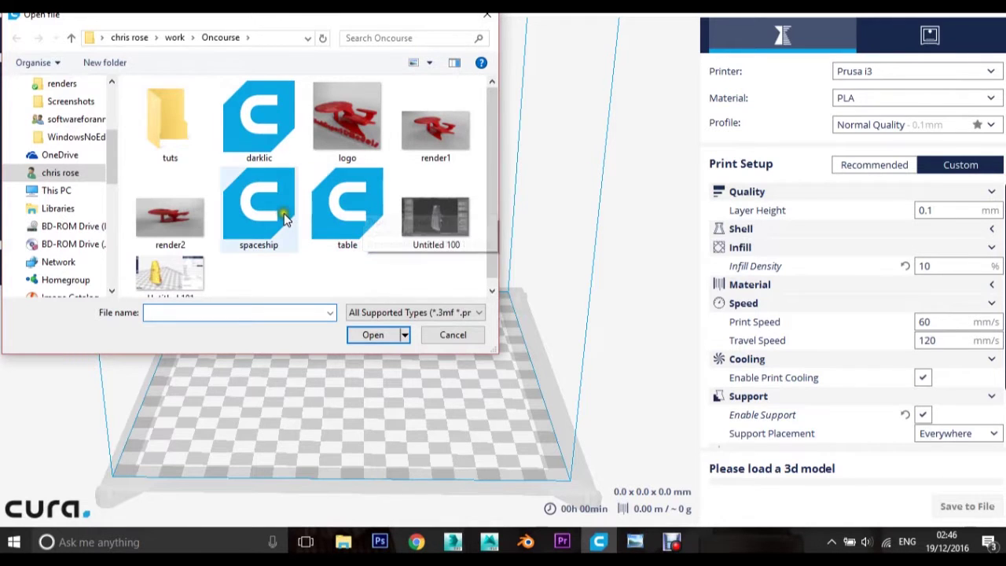
{"action": "left_click", "coordinate": [291, 221]}
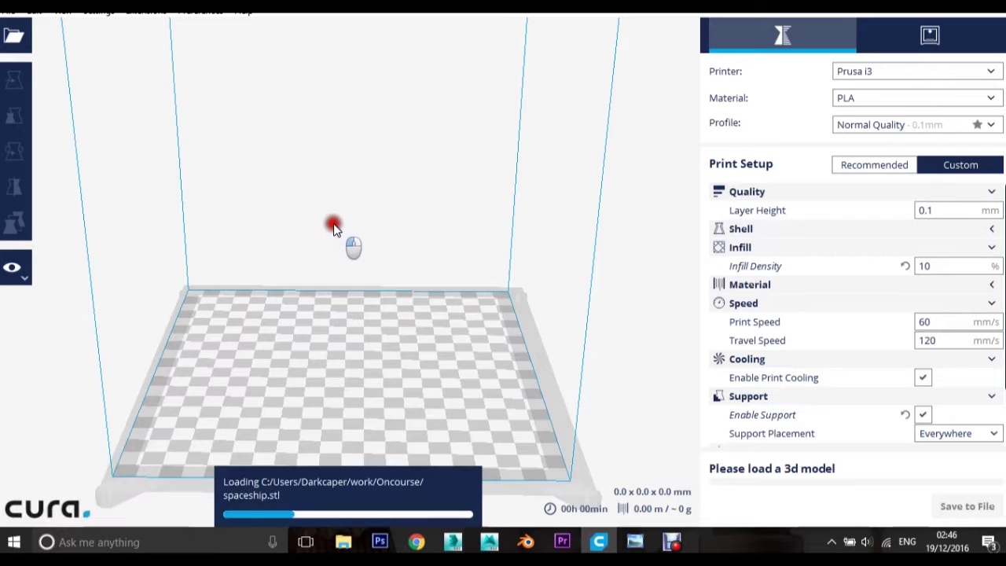
{"action": "scroll", "scroll_direction": "up", "scroll_amount": 3}
{"action": "right_click", "coordinate": [370, 406]}
Step: Zoom toward the tiny 6.0 x 2.6 x 1.6 mm spaceship and select it
{"action": "scroll", "scroll_direction": "up", "scroll_amount": 3}
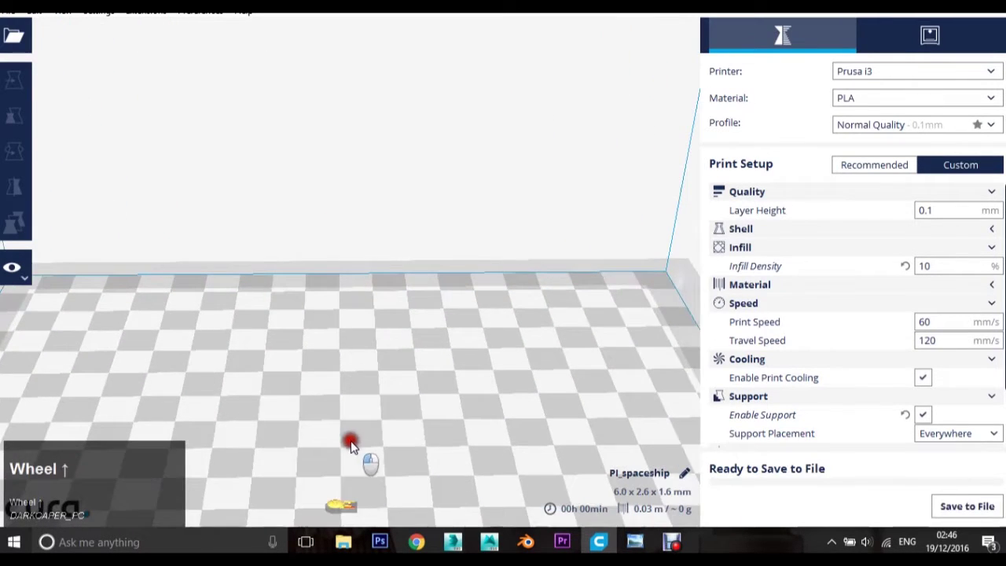
{"action": "scroll", "scroll_direction": "down", "scroll_amount": 3}
{"action": "left_click", "coordinate": [358, 449]}
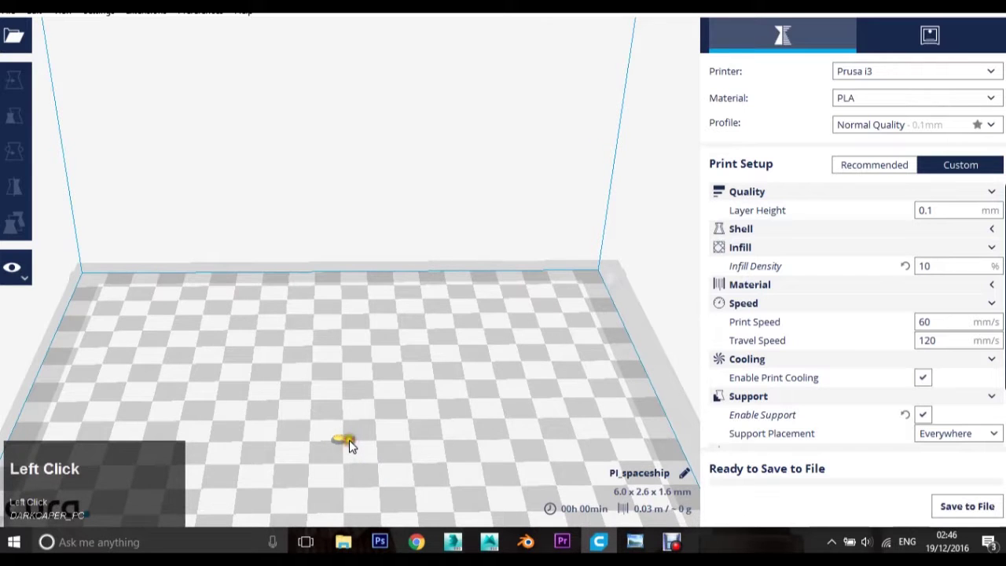
{"action": "left_click_drag", "start_coordinate": [357, 444], "coordinate": [374, 246]}
{"action": "scroll", "scroll_direction": "up", "scroll_amount": 3}
Step: Scale the spaceship uniformly to 700%, about 42.0 x 18.2 x 11.2 mm, and let it slice
{"action": "scroll", "scroll_direction": "up", "scroll_amount": 3}
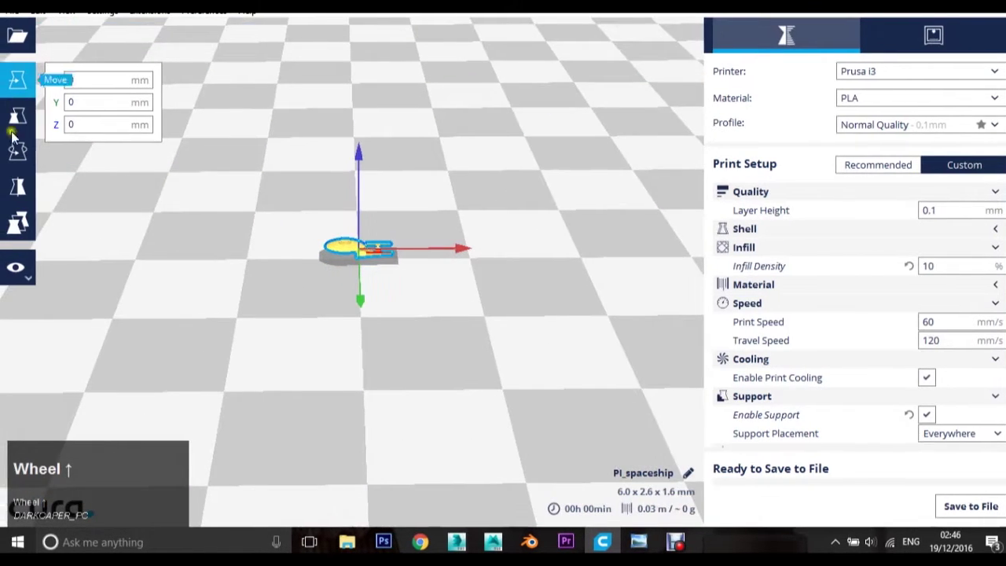
{"action": "left_click", "coordinate": [28, 128]}
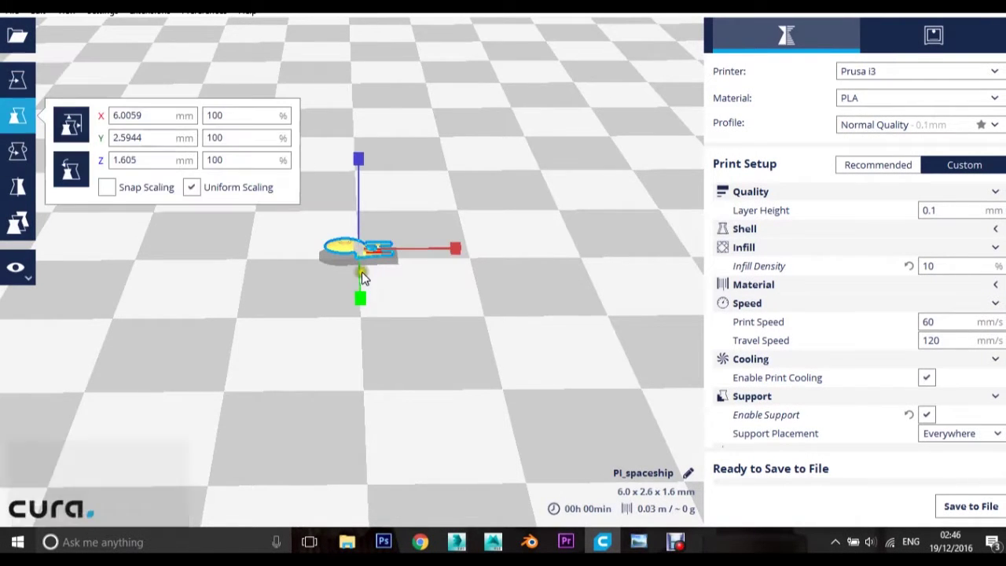
{"action": "scroll", "scroll_direction": "down", "scroll_amount": 3}
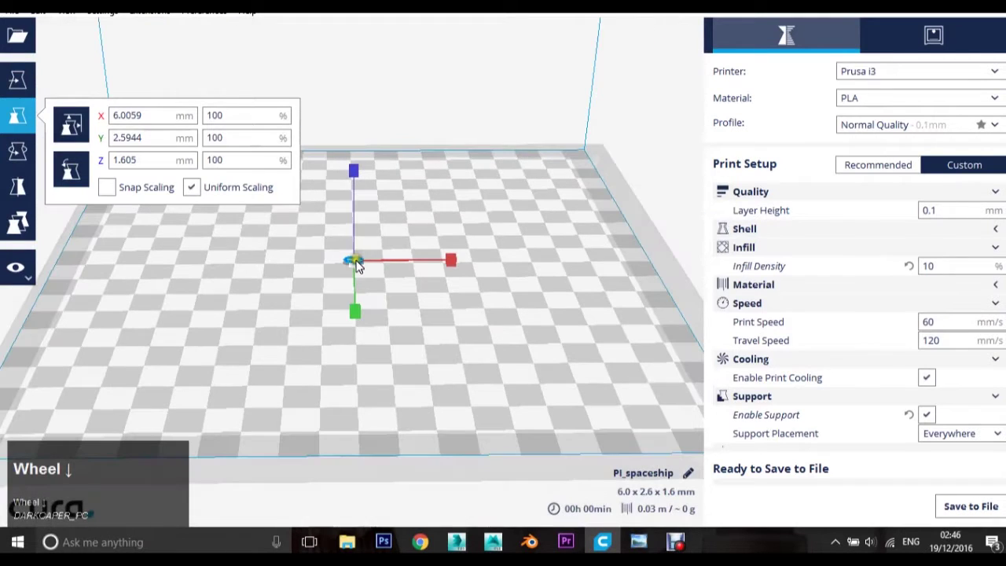
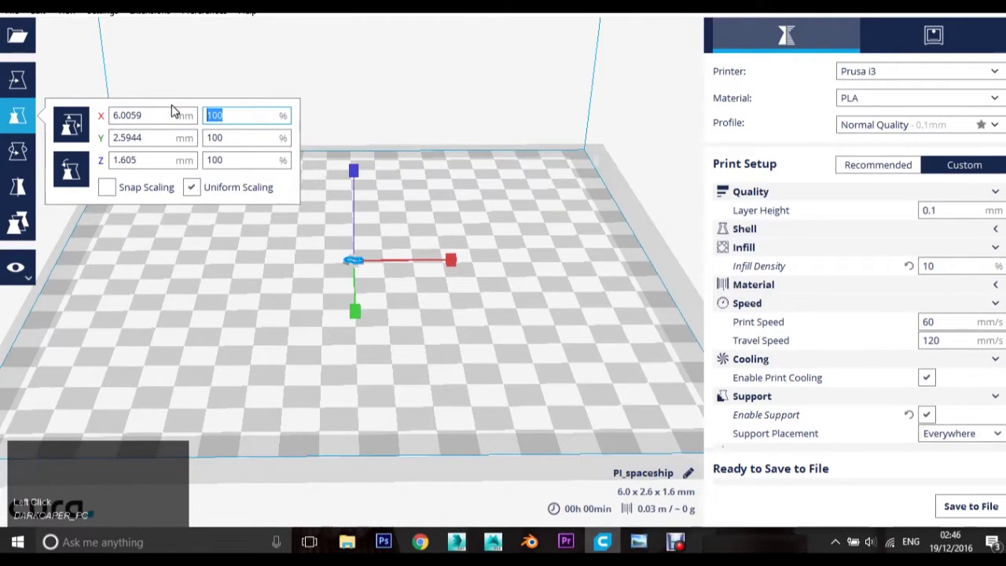
{"action": "type", "text": "3"}
{"action": "key", "text": "Return"}
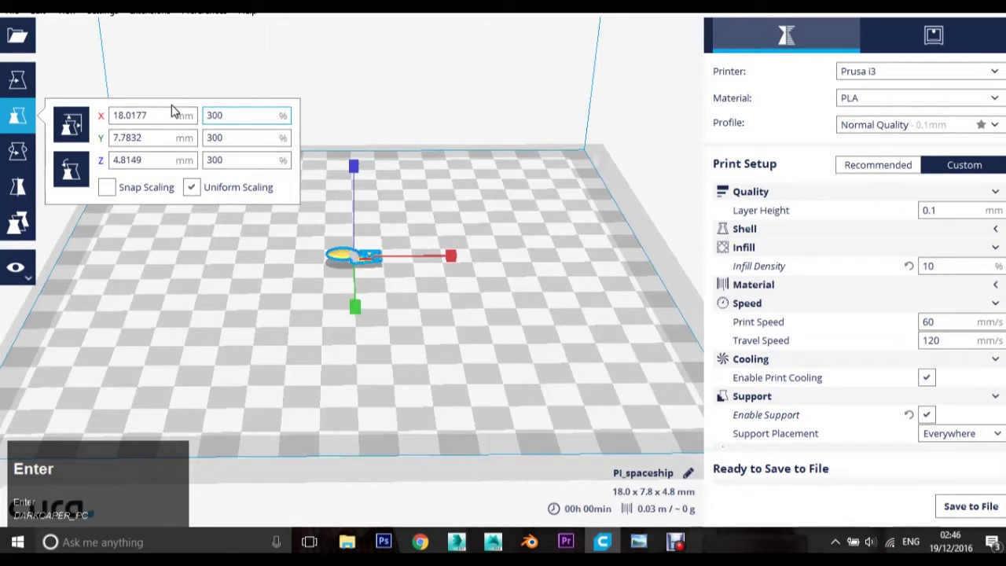
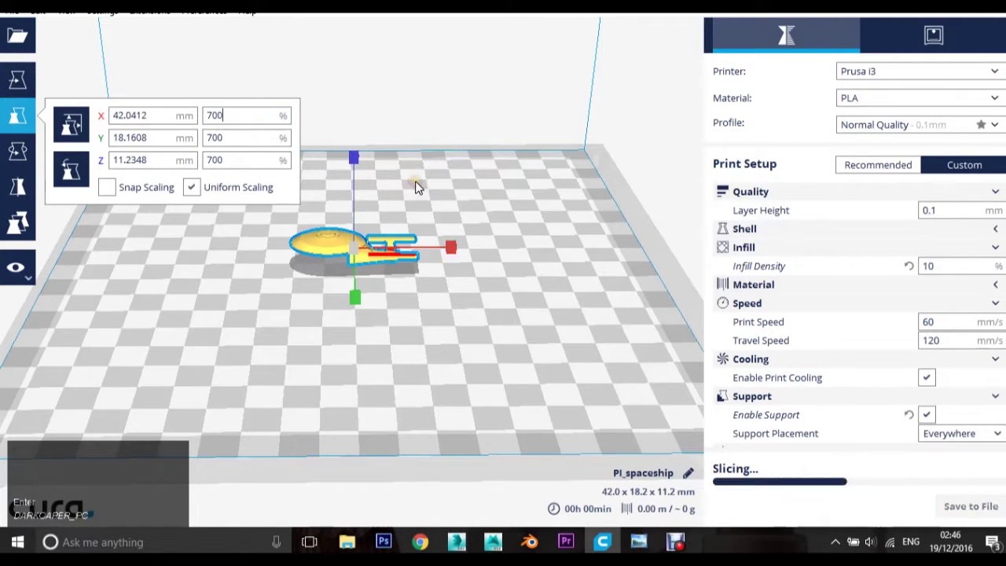
Step: Orbit around the scaled spaceship to inspect its side
{"action": "left_click_drag", "start_coordinate": [359, 285], "coordinate": [312, 269]}
{"action": "right_click", "coordinate": [312, 269]}
{"action": "scroll", "scroll_direction": "up", "scroll_amount": 3}
Step: Switch View Mode to Layers and step the slider through lower layers back to top layer 110
{"action": "left_click_drag", "start_coordinate": [349, 295], "coordinate": [394, 287]}
{"action": "left_click_drag", "start_coordinate": [394, 287], "coordinate": [24, 281]}
{"action": "double_click", "coordinate": [23, 281]}
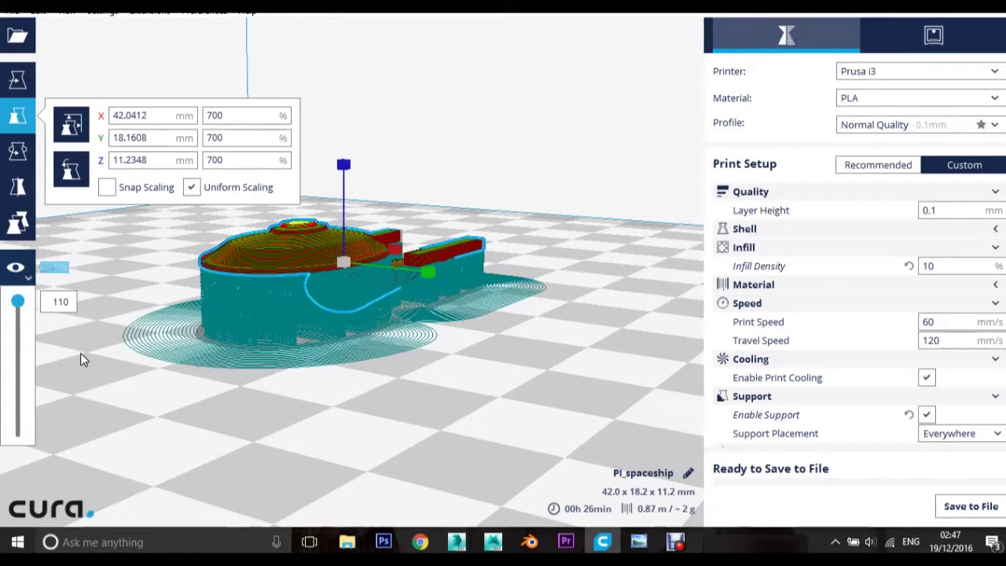
{"action": "left_click_drag", "start_coordinate": [31, 308], "coordinate": [24, 308]}
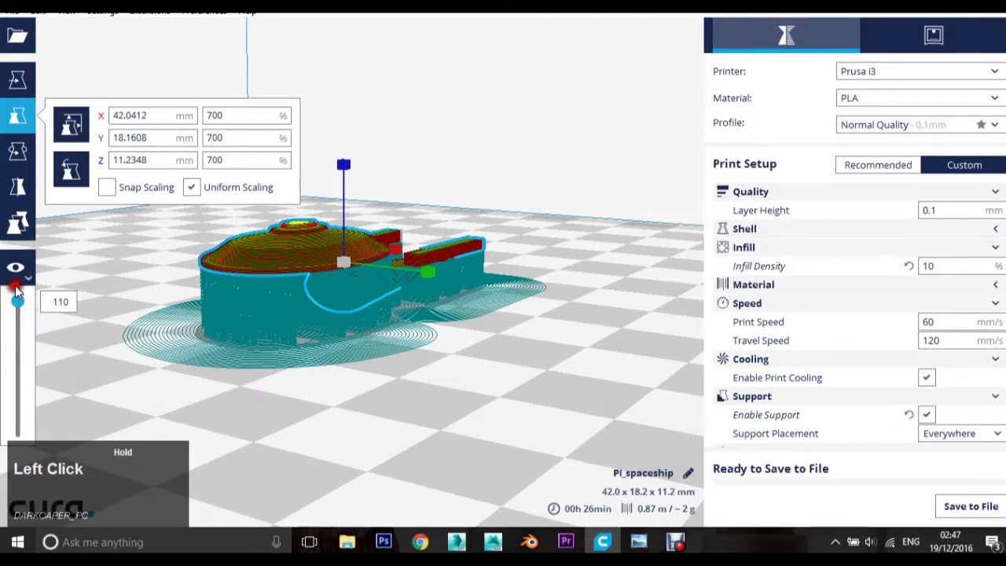
Step: Return View Mode to Solid and bring up the File menu showing Save All
{"action": "left_click", "coordinate": [14, 257]}
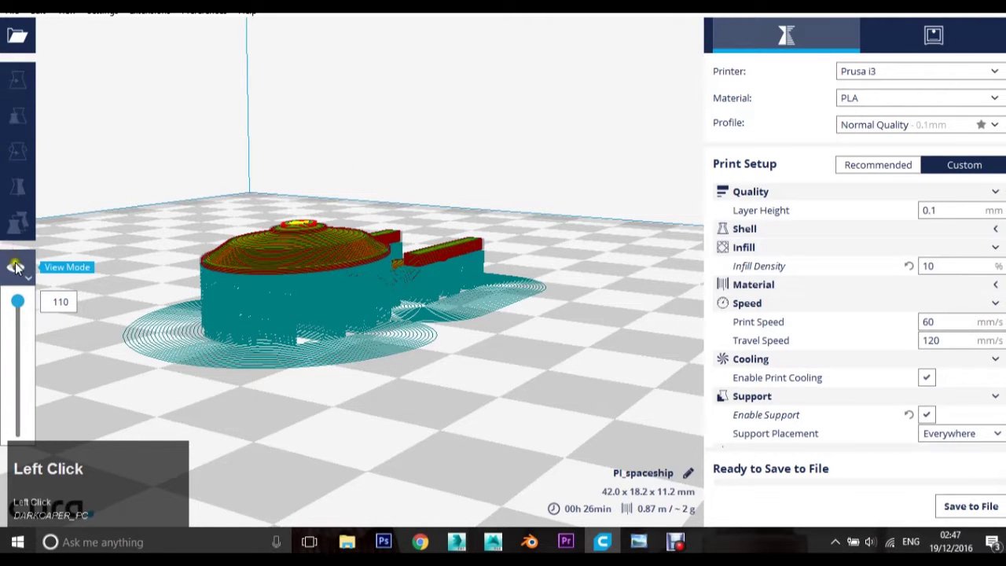
{"action": "scroll", "scroll_direction": "up", "scroll_amount": 3}
{"action": "left_click_drag", "start_coordinate": [377, 369], "coordinate": [644, 389]}
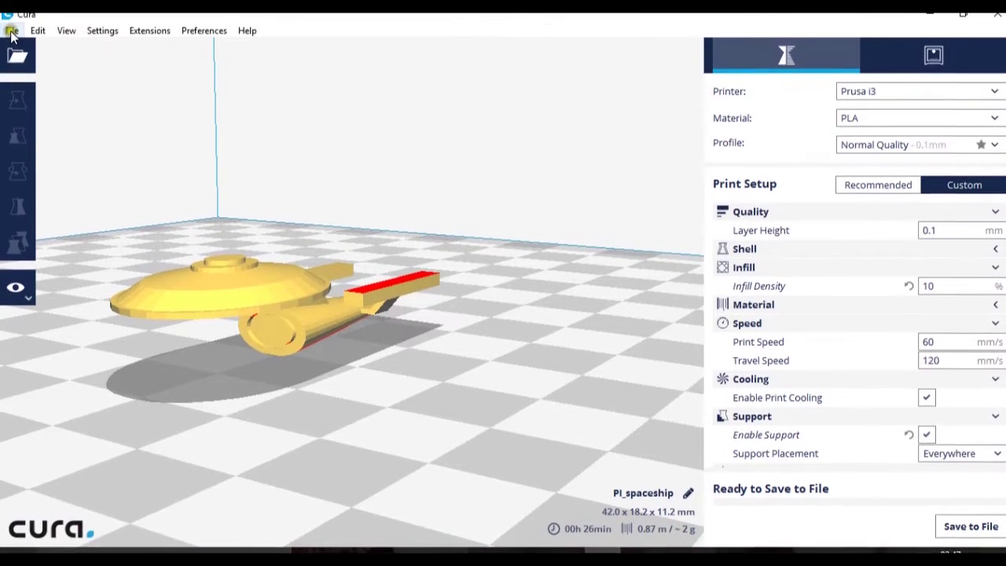
{"action": "left_click", "coordinate": [19, 38]}
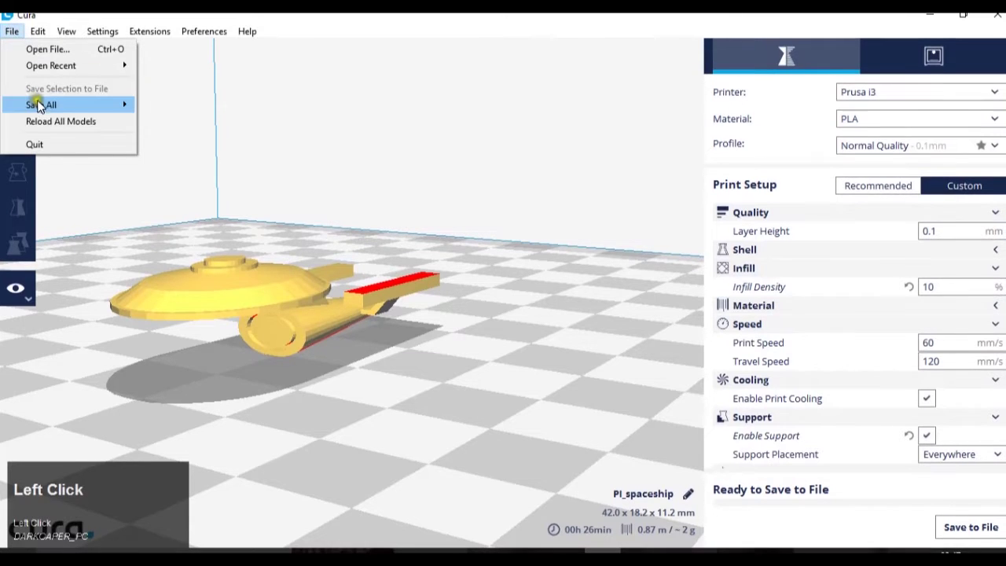